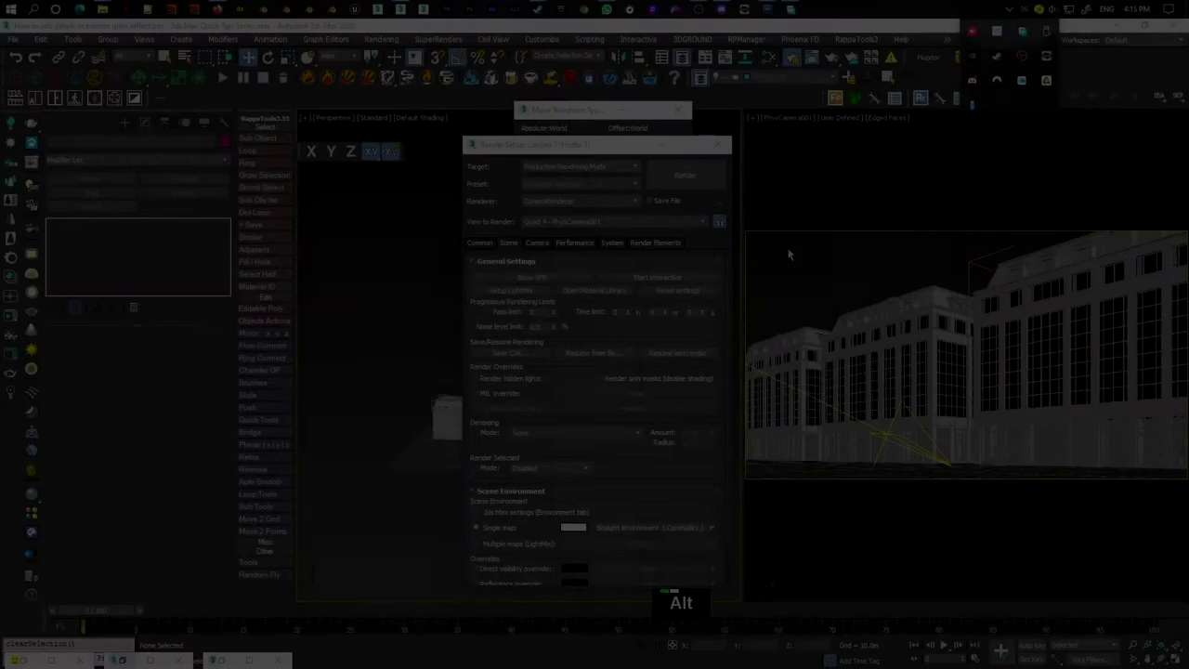
Step: Add a CESSENTIAL_Reflect render element and launch a Corona render of the facade camera
key("alt+w")
key("alt+w")
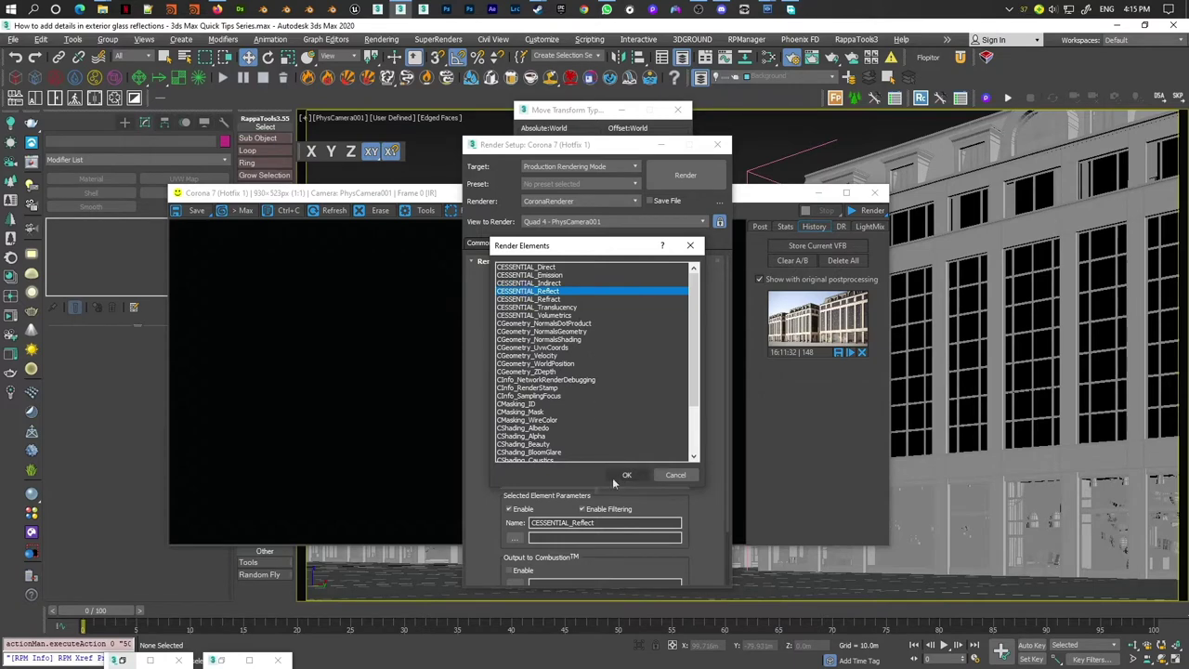
key("Escape")
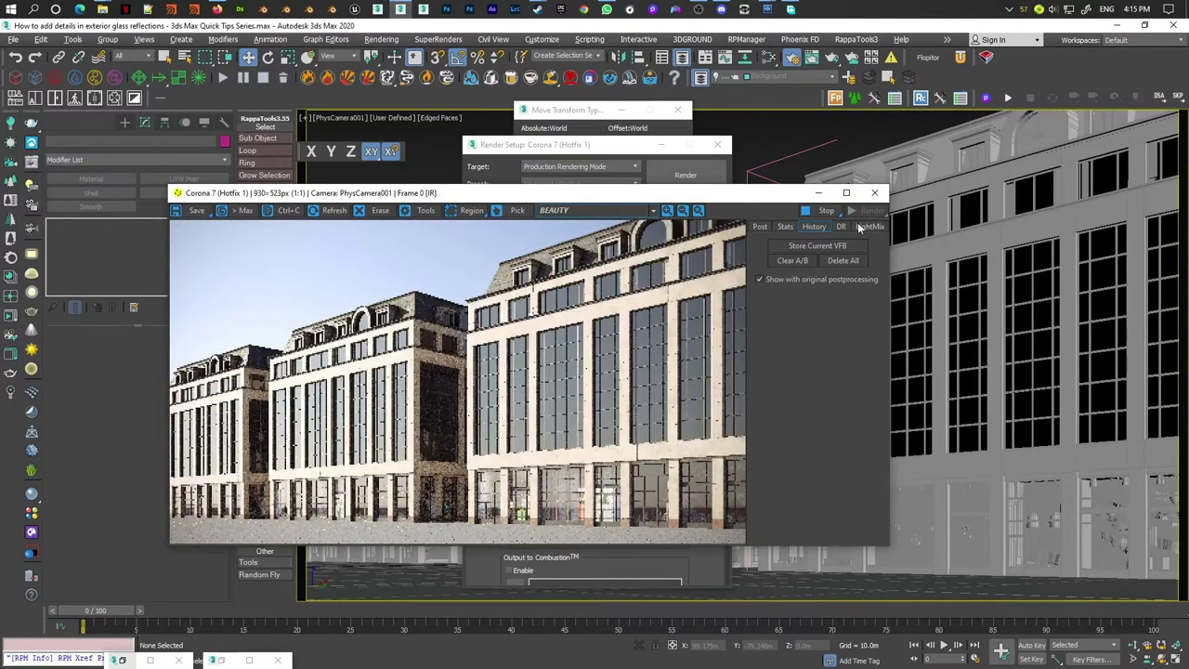
Step: Show the CESSENTIAL_Reflect channel in the Corona VFB and bring up the Layer Explorer
scroll("up", 3)
Step: Store the VFB for A/B comparison, unhide the Background layer and reveal the HDRI sphere in Perspective
scroll("down", 3)
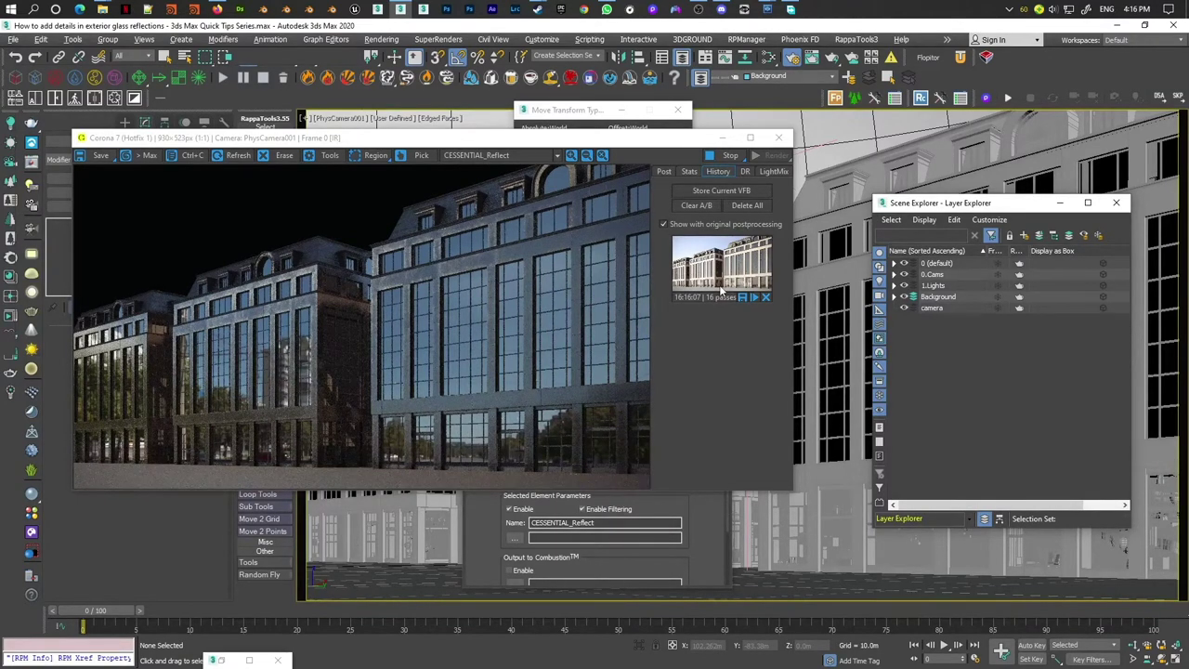
scroll("up", 3)
scroll("down", 3)
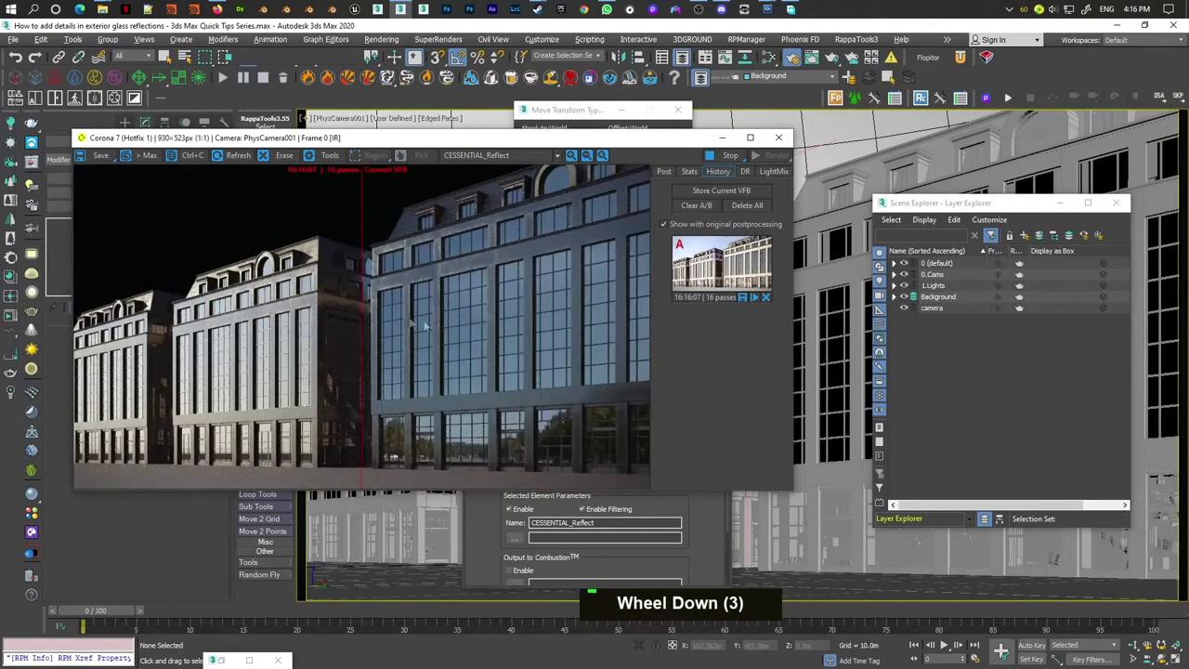
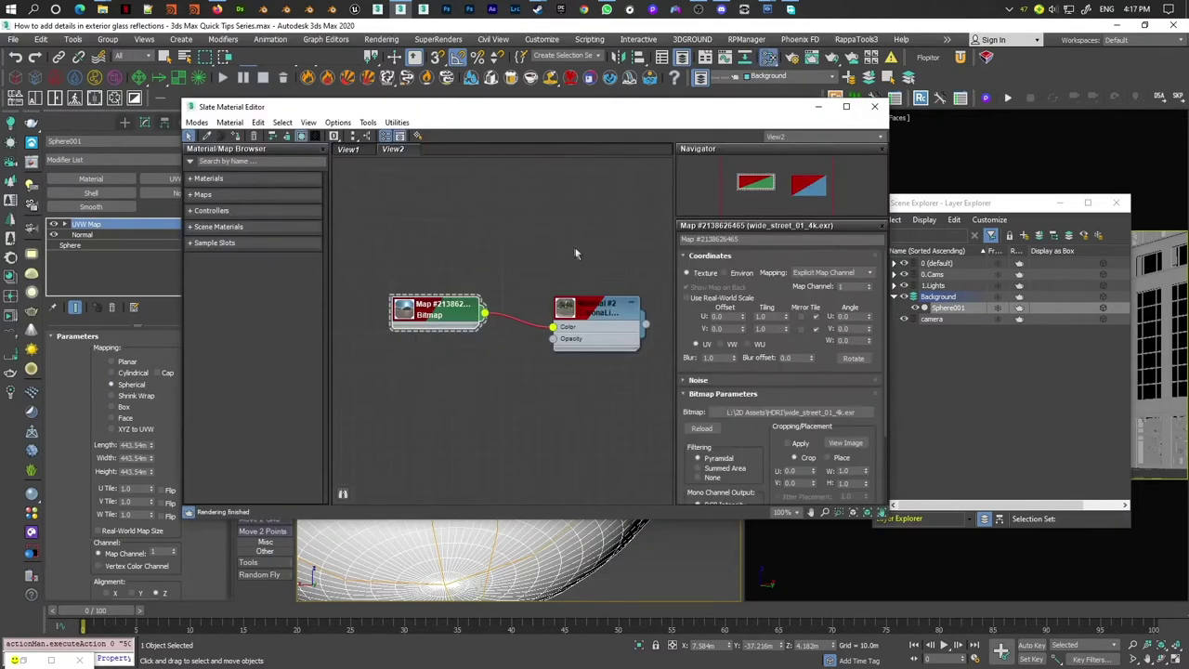
Step: Inspect the sphere's Corona Light Material and its street HDRI bitmap in the Slate Material Editor
double_click(606, 304)
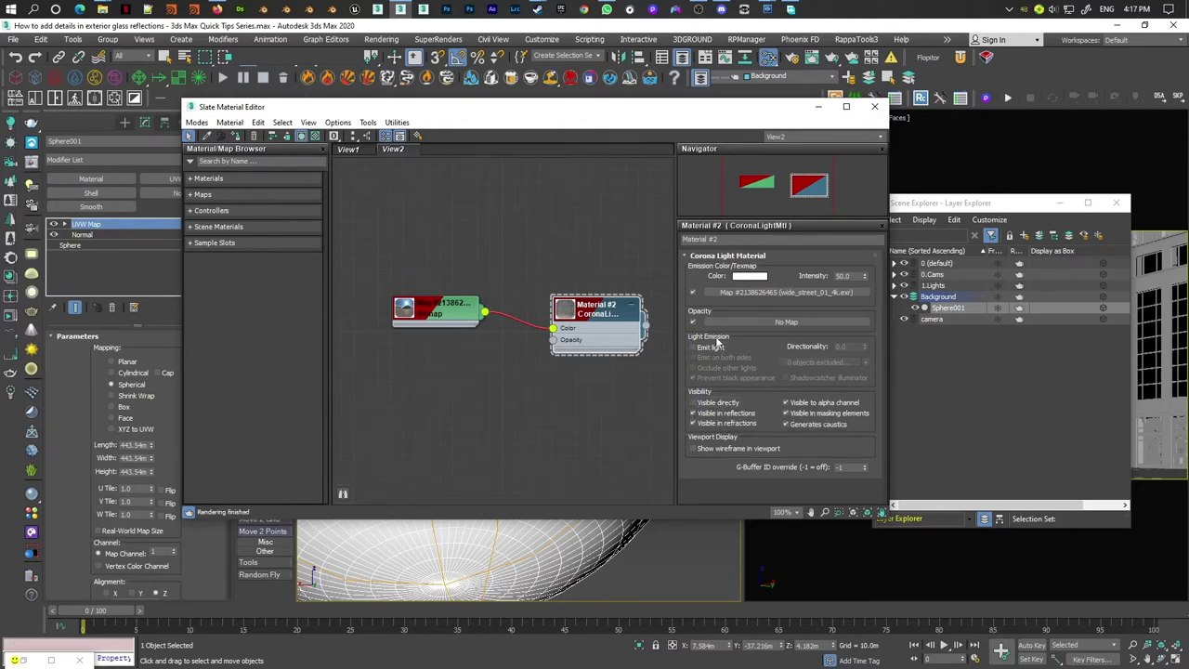
double_click(457, 313)
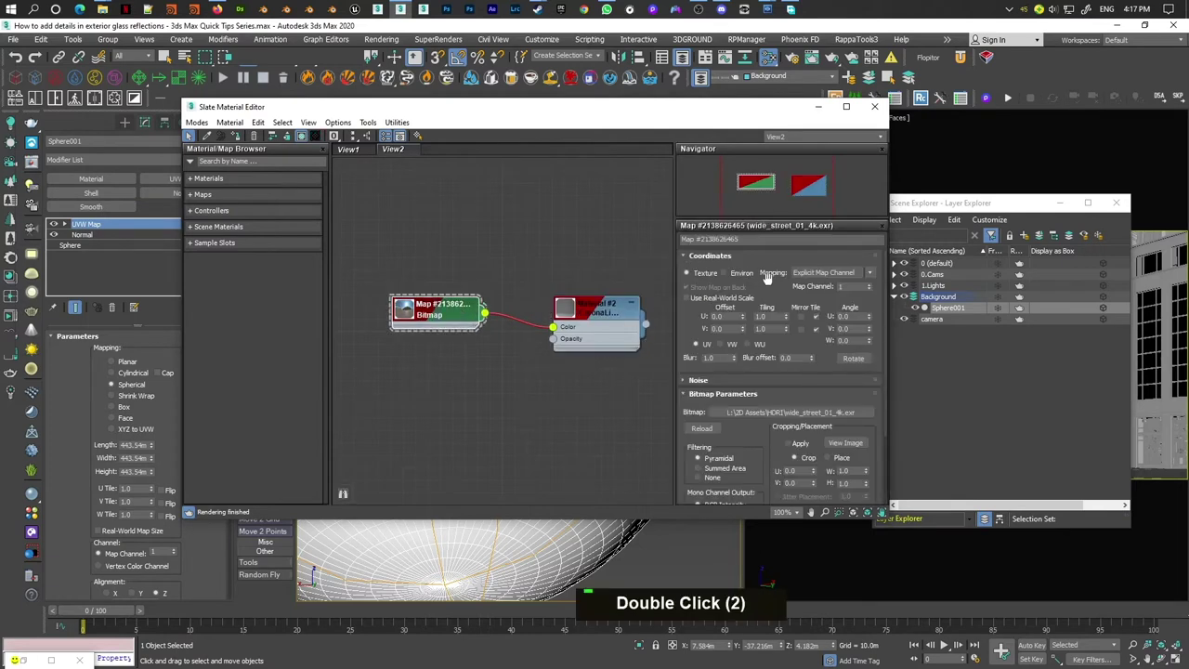
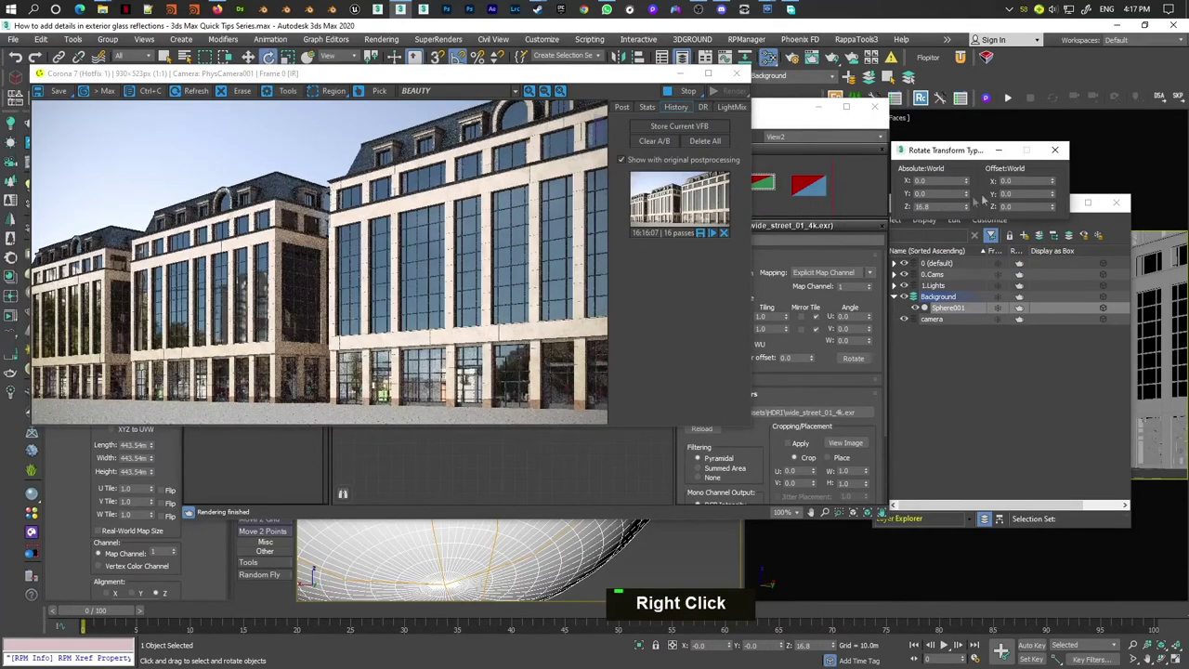
Step: Rotate the HDRI sphere around Z through 45, 50, 80 to 90 degrees while the render updates
key("Return")
key("0")
key("0")
key("Return")
key("Return")
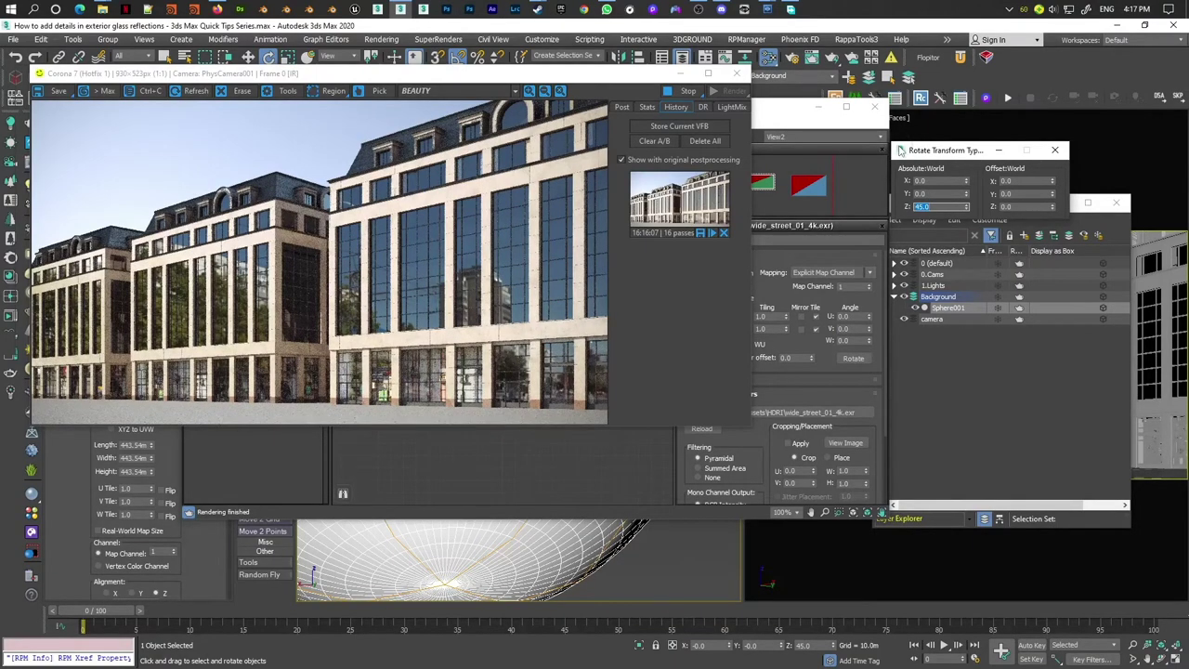
key("Return")
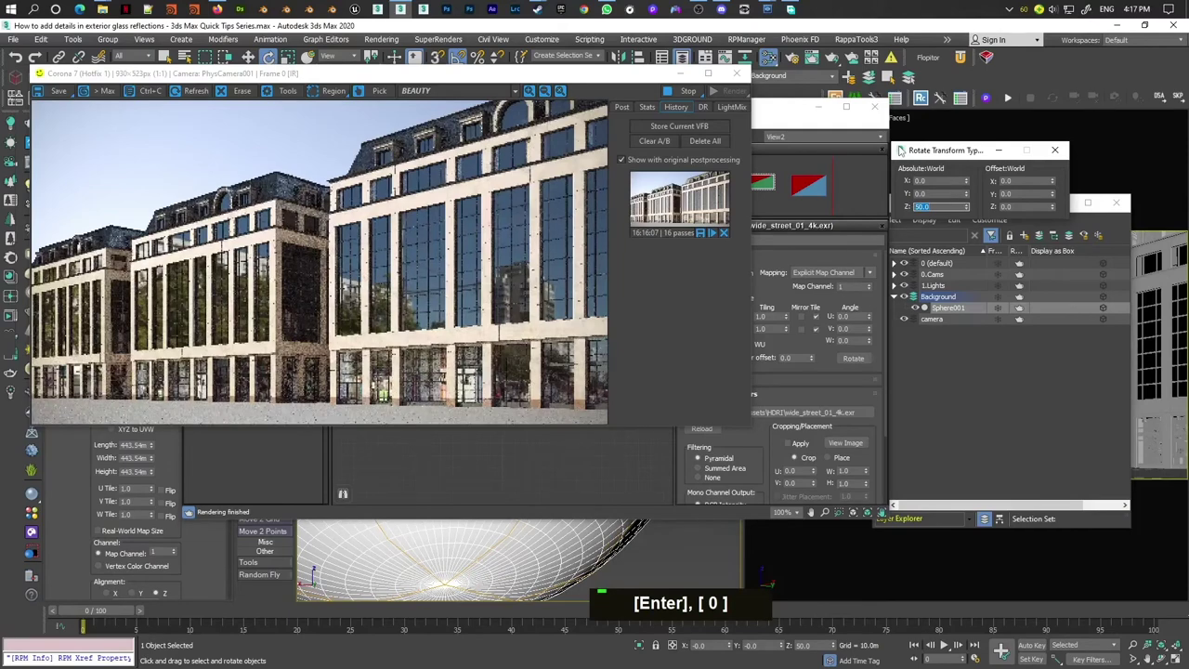
key("Return")
key("Return")
key("Return")
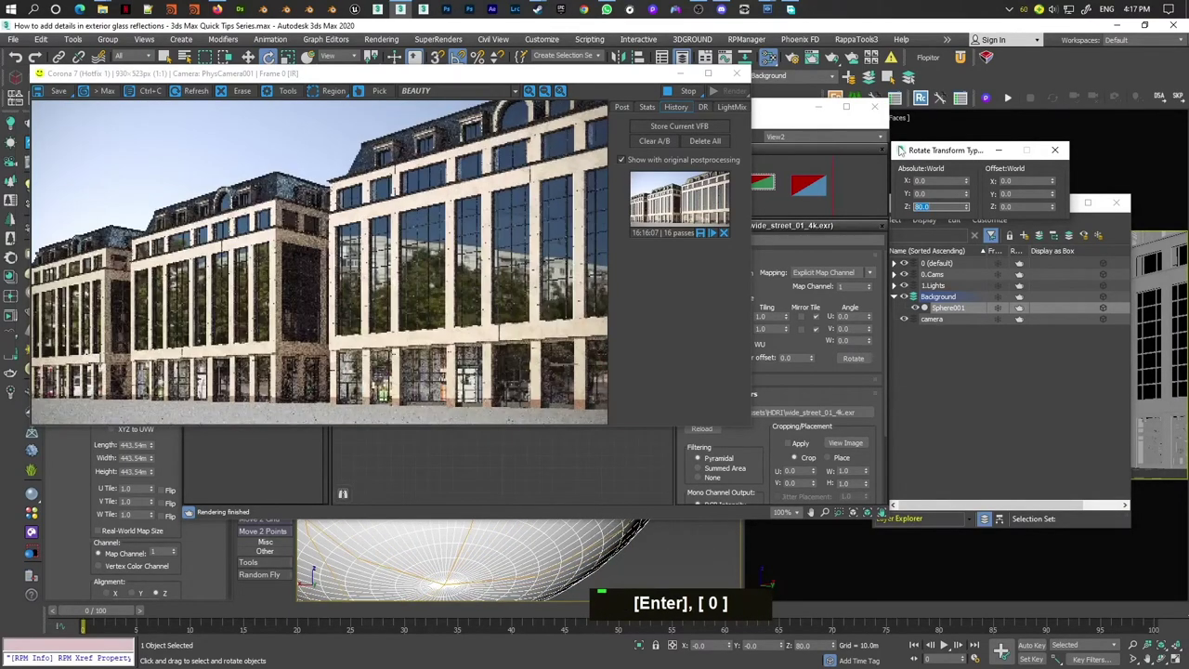
key("Return")
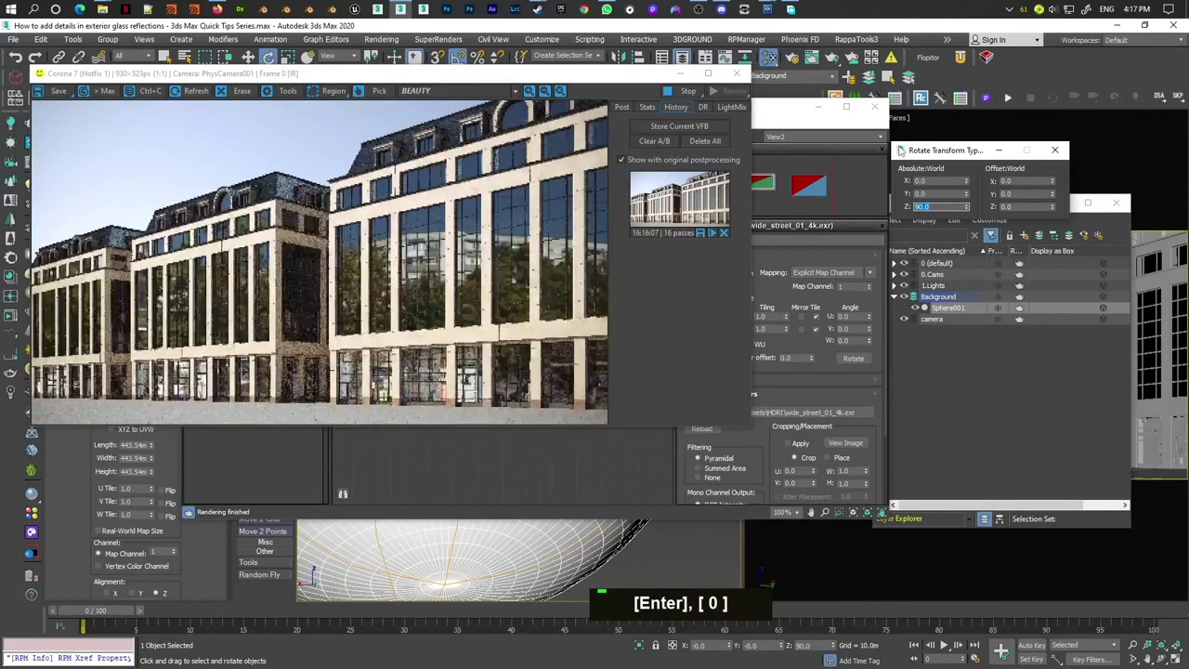
scroll("up", 3)
Step: Change the sphere CoronaLightMtl intensity value and refresh the facade render
scroll("down", 3)
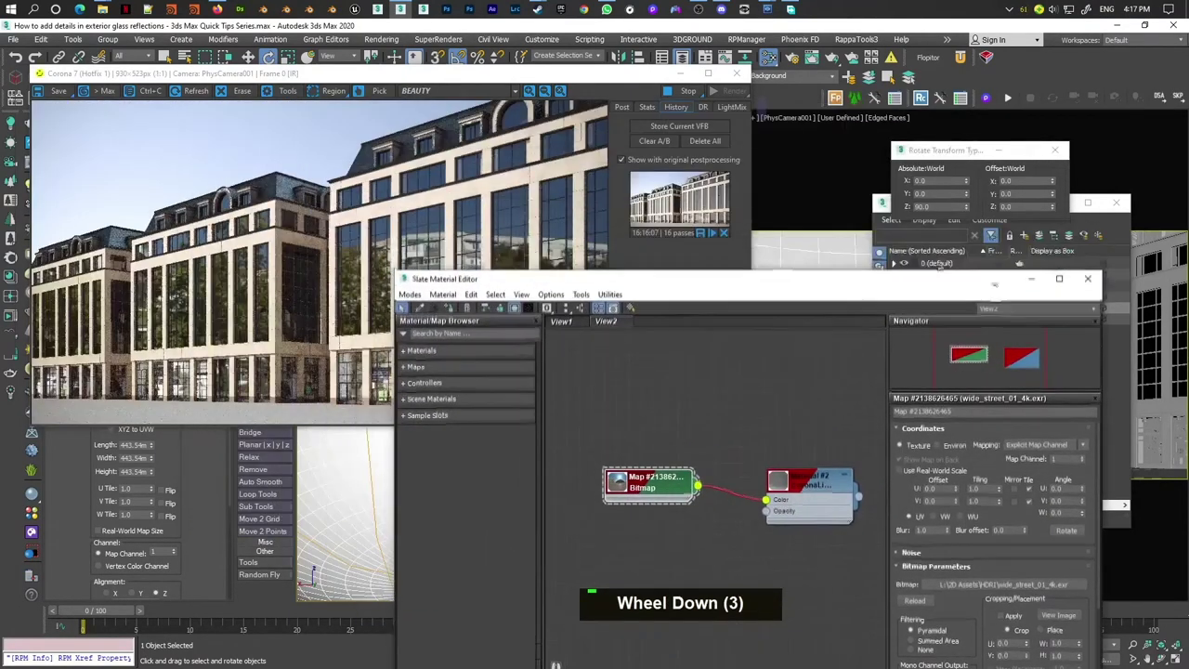
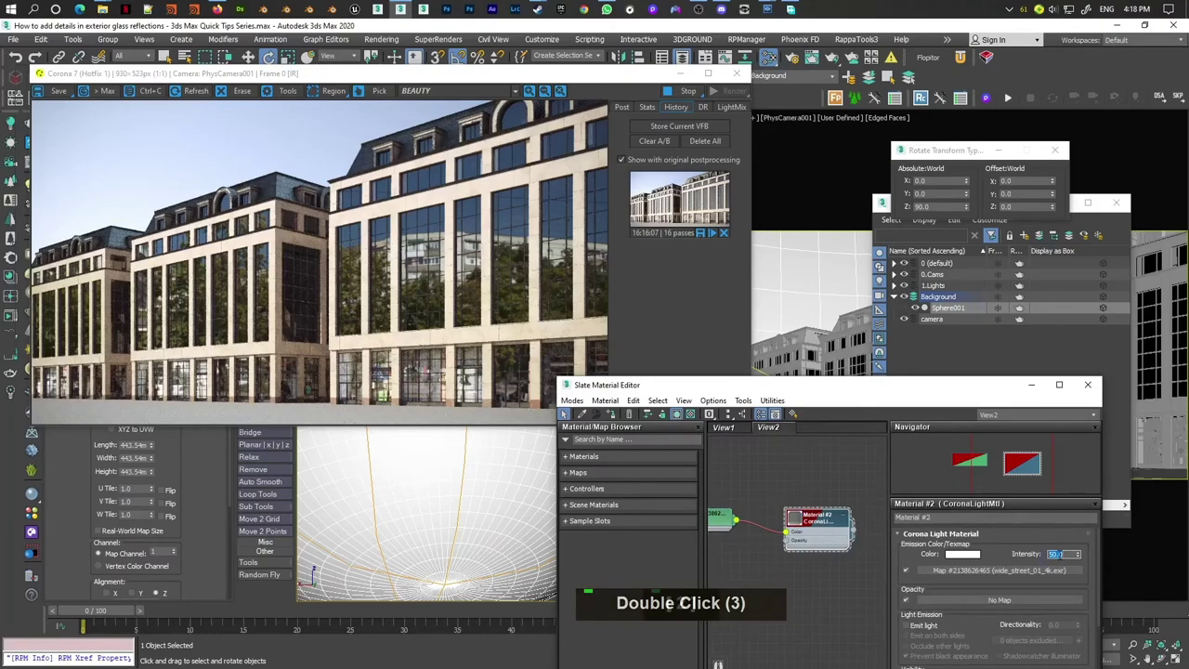
key("Return")
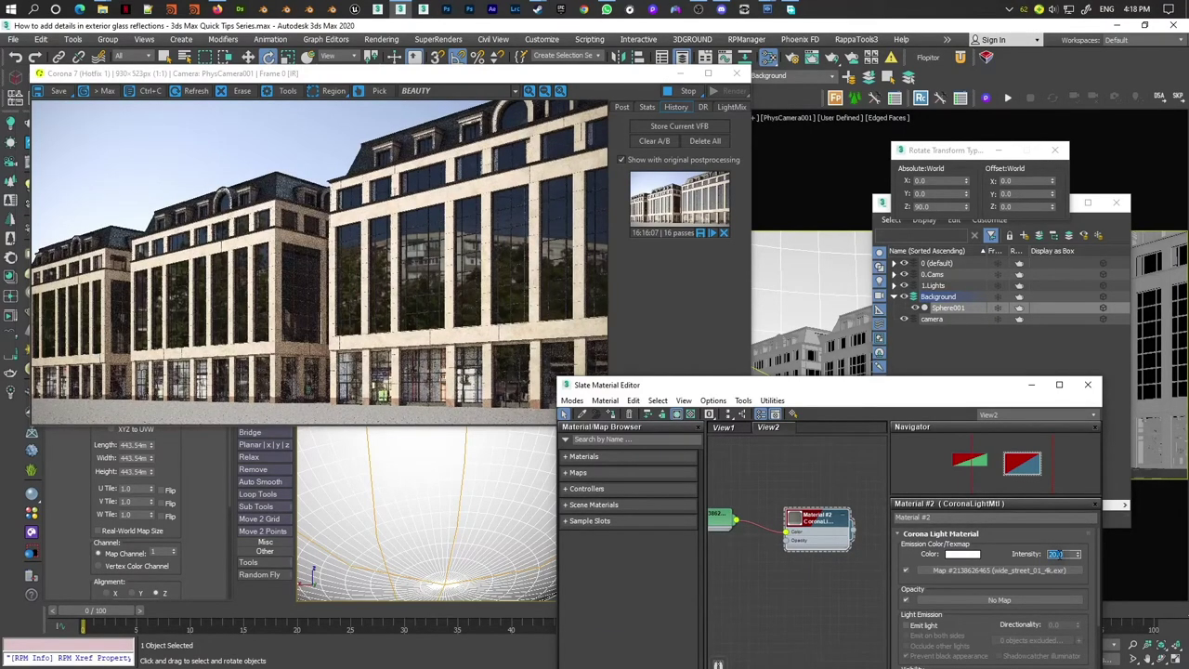
key("Return")
key("Return")
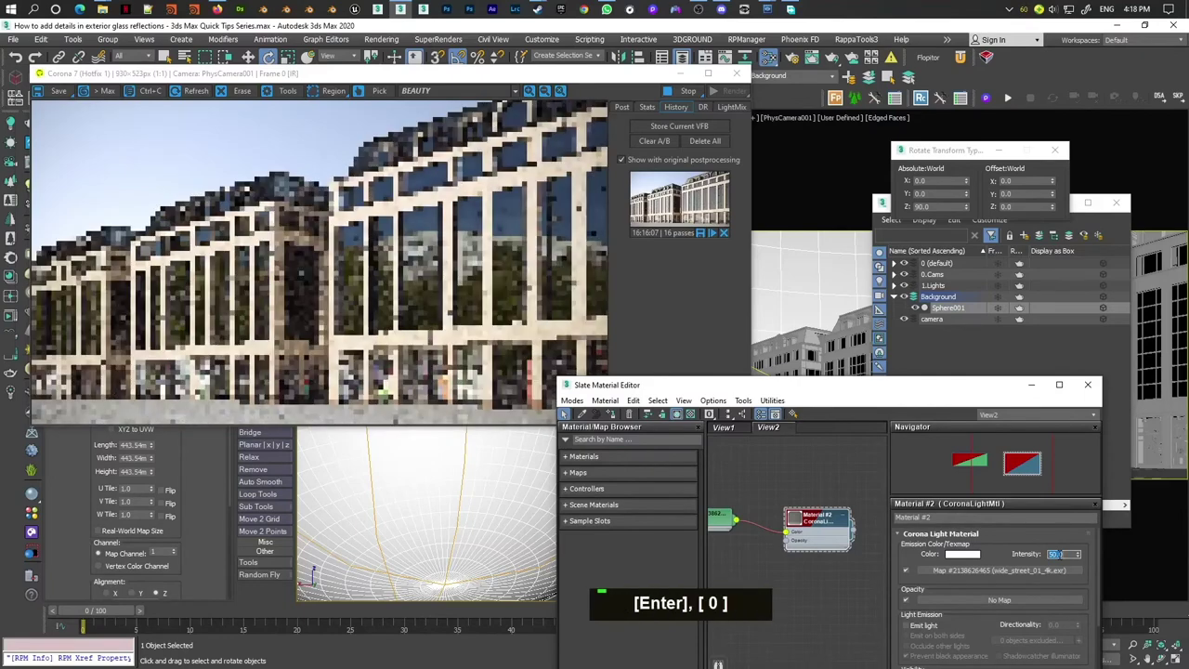